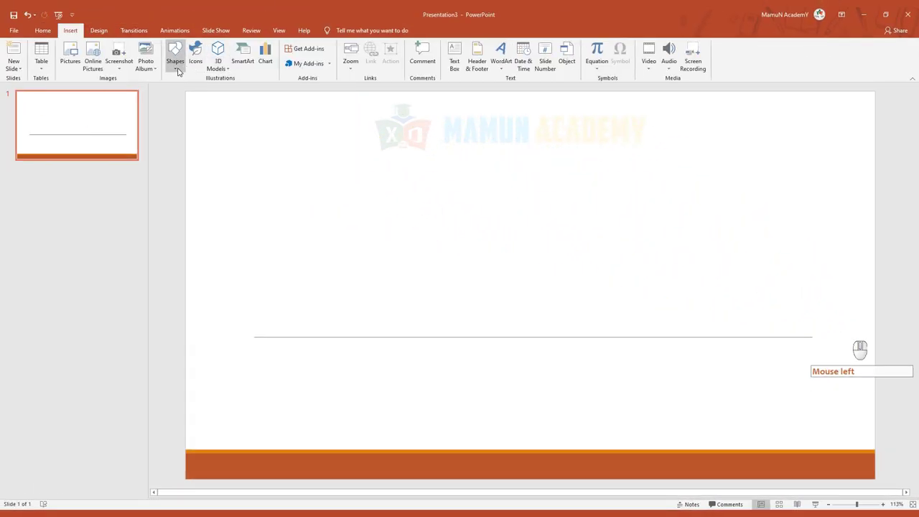
- Draw an orange Diagonal Stripe shape at the upper left of the slide
click(181, 71)
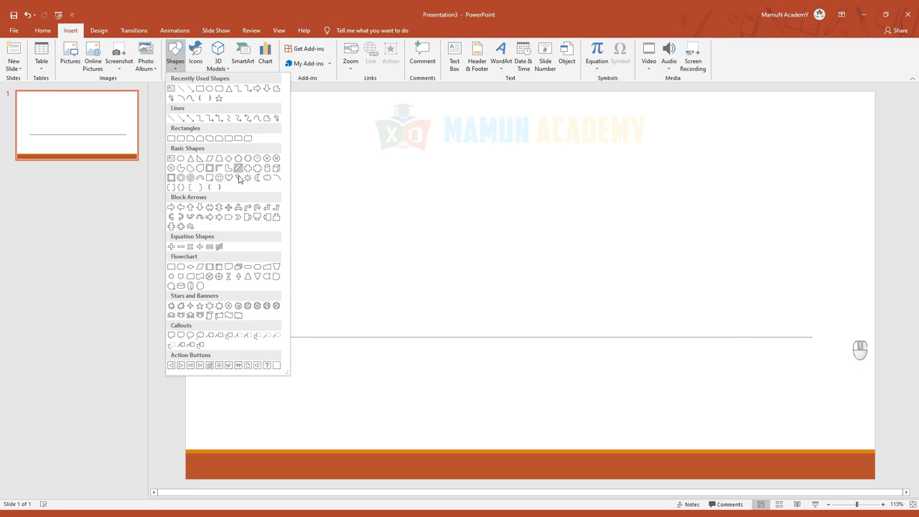
click(244, 173)
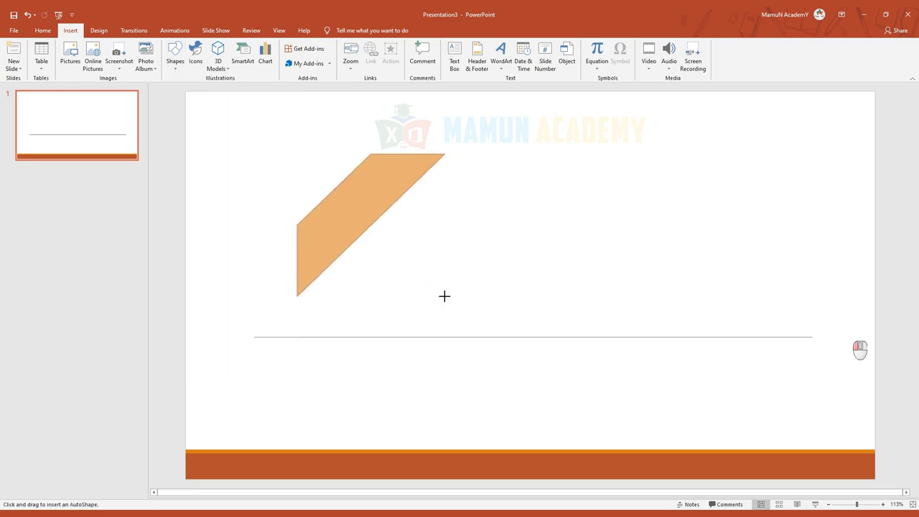
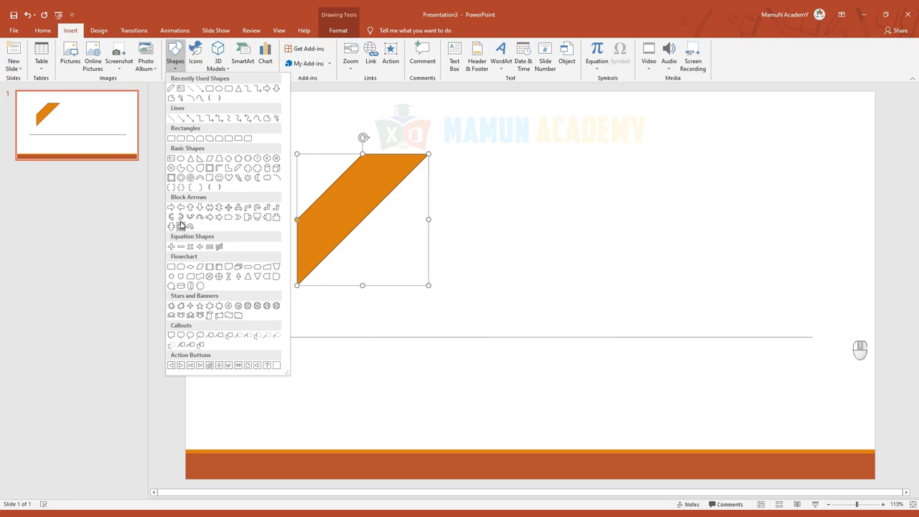
- Draw an orange curved arrow to the right of the slanted band
click(185, 219)
drag(497, 190, 526, 266)
click(78, 35)
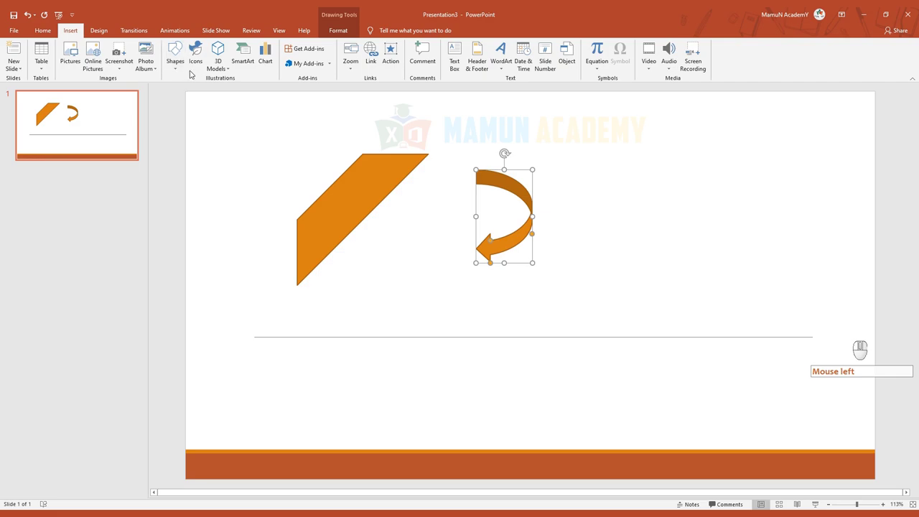
- Draw a scroll-shaped banner at the right side of the slide
click(187, 71)
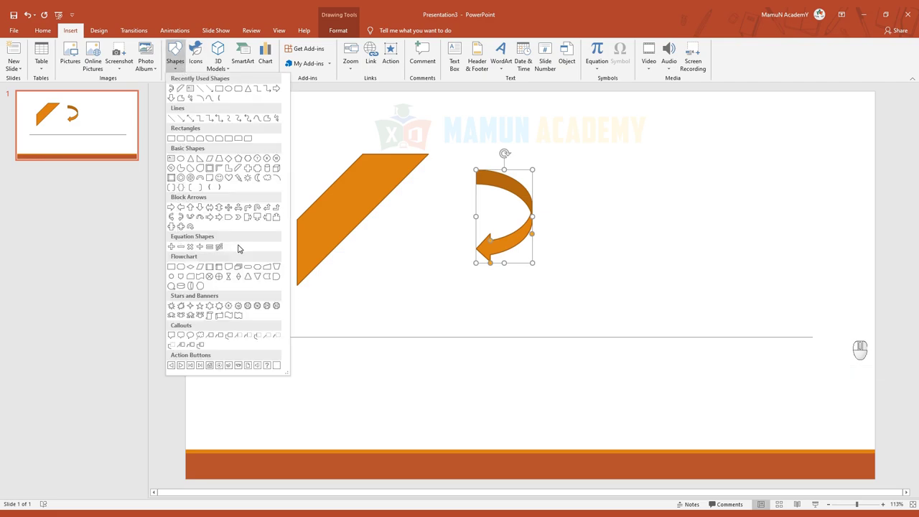
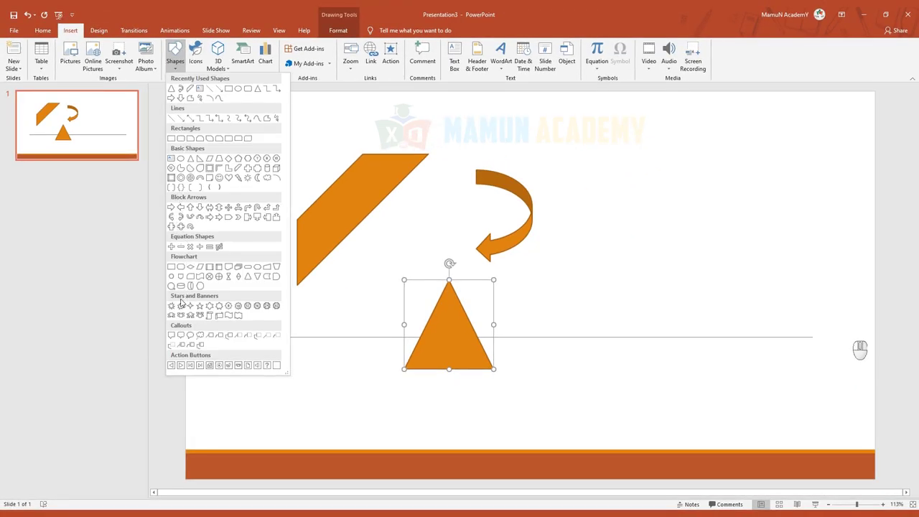
click(224, 317)
drag(605, 194, 660, 279)
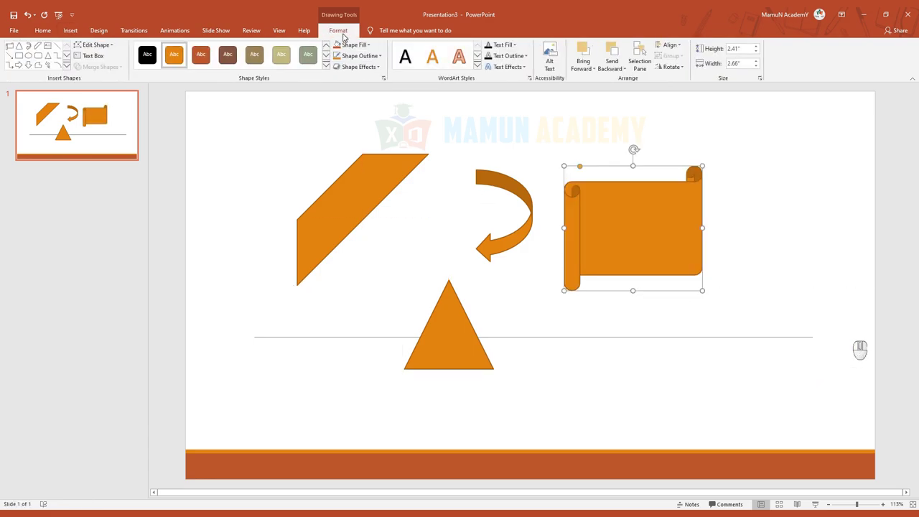
- Pick a Shape Outline colour for the scroll banner
click(386, 56)
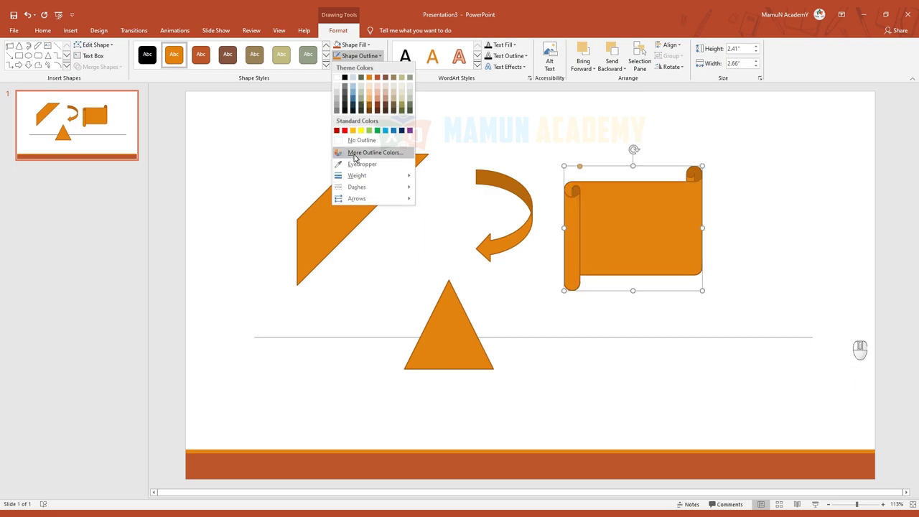
click(354, 141)
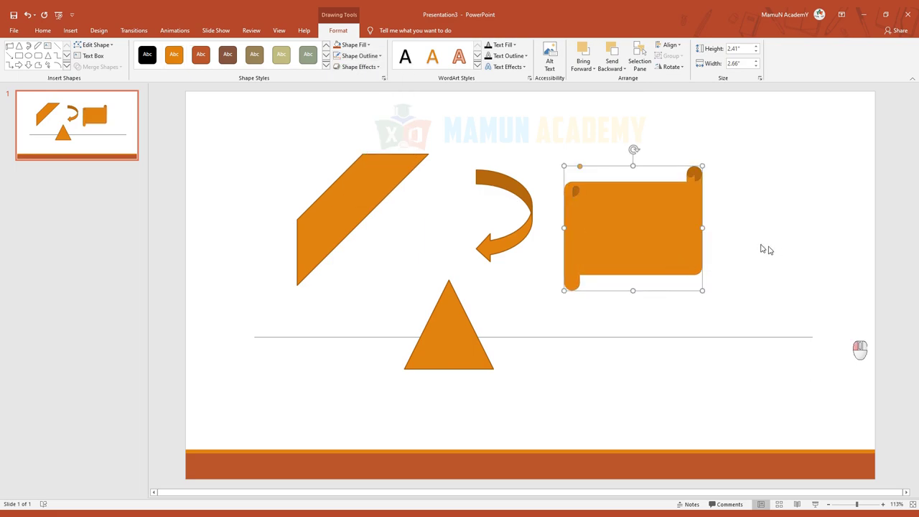
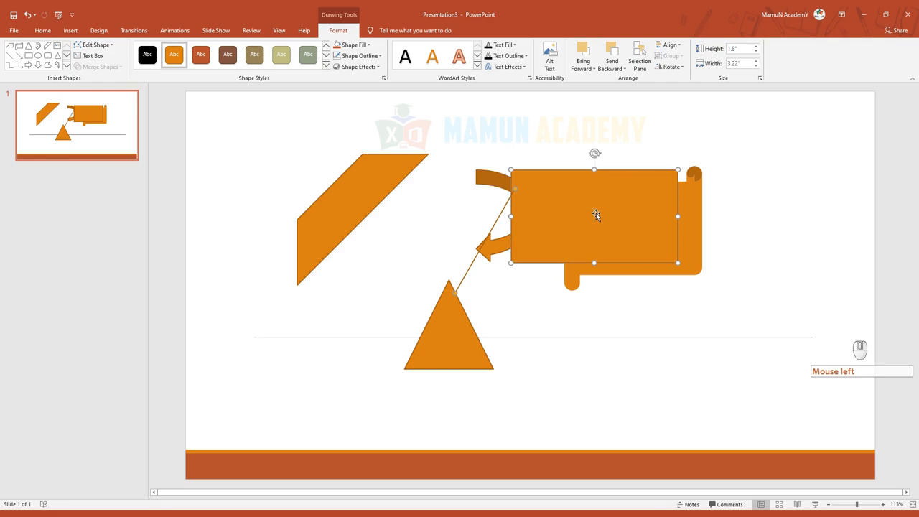
- Add a line callout pointing at the triangle and fill it with Bengali text
click(653, 236)
click(653, 236)
click(647, 236)
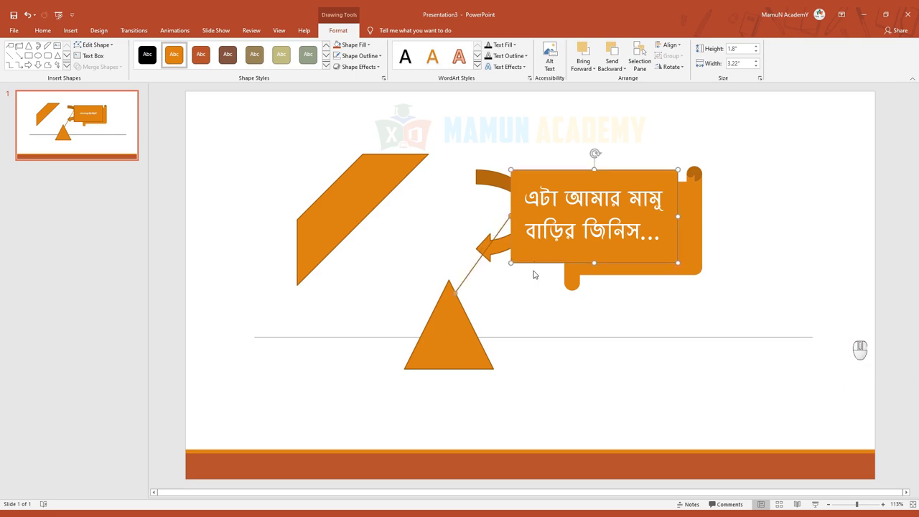
click(646, 236)
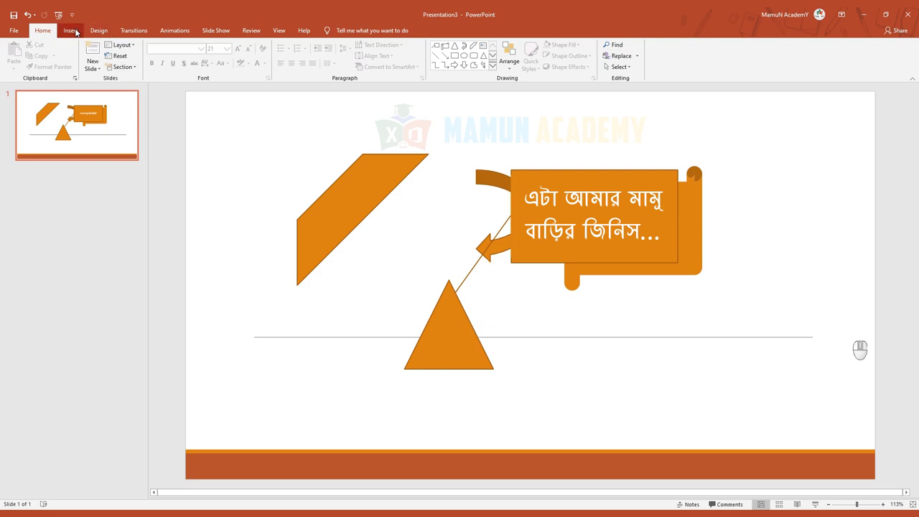
- Draw a Back action button at the lower left and accept its Action Settings
click(660, 236)
click(660, 236)
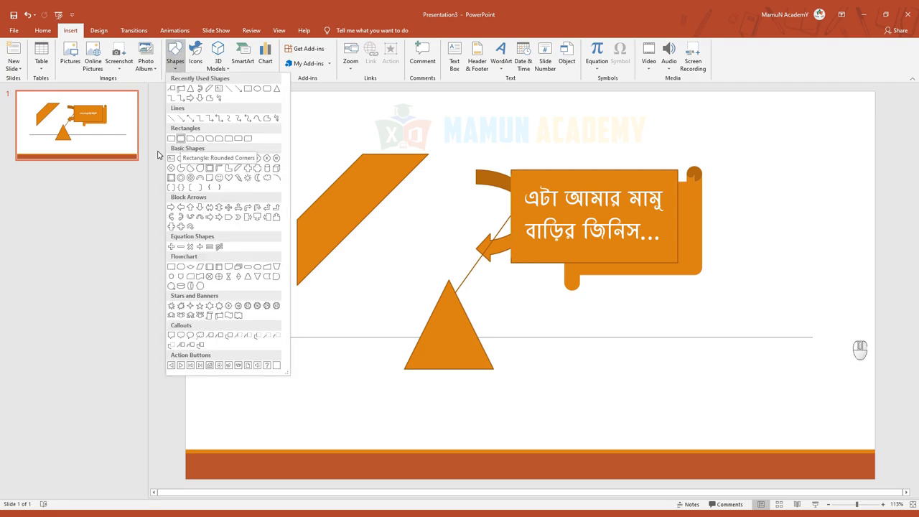
click(660, 236)
drag(277, 391, 298, 377)
click(180, 70)
click(540, 173)
drag(75, 35, 215, 53)
click(400, 49)
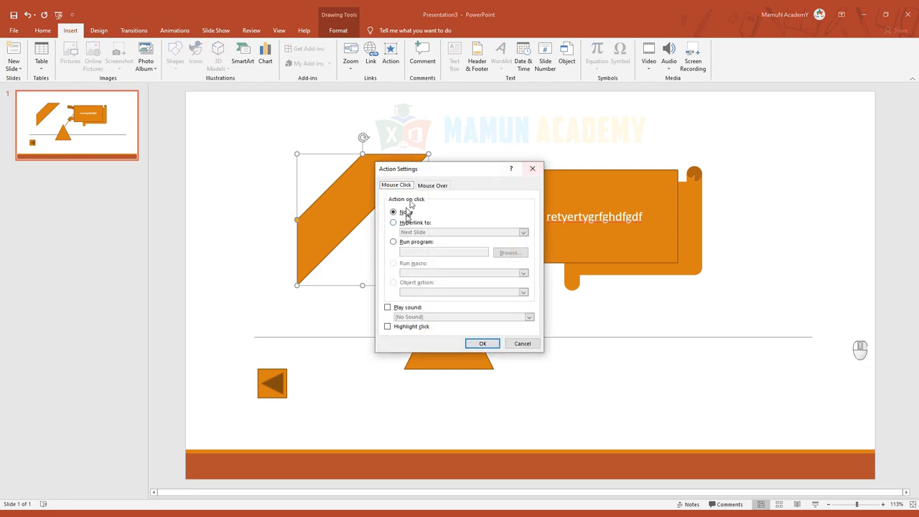
click(541, 171)
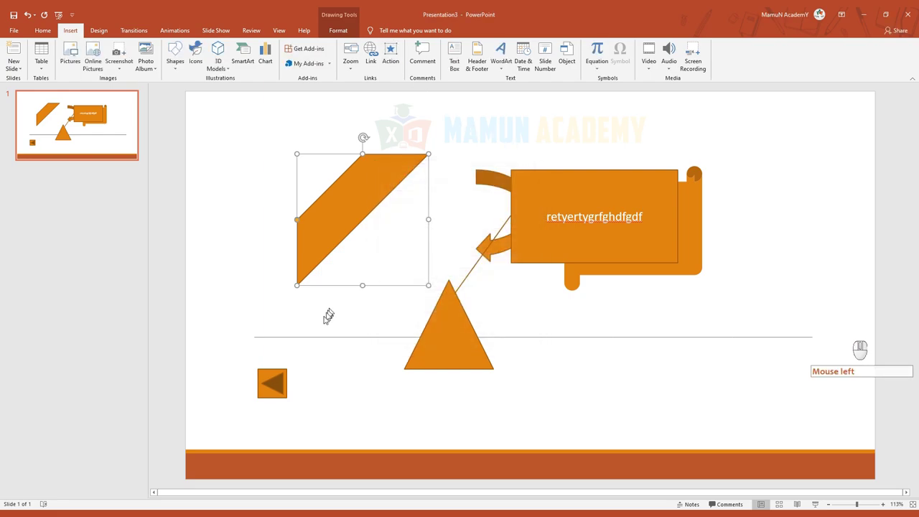
- Draw a Forward action button beside the Back button and accept its Action Settings
click(184, 71)
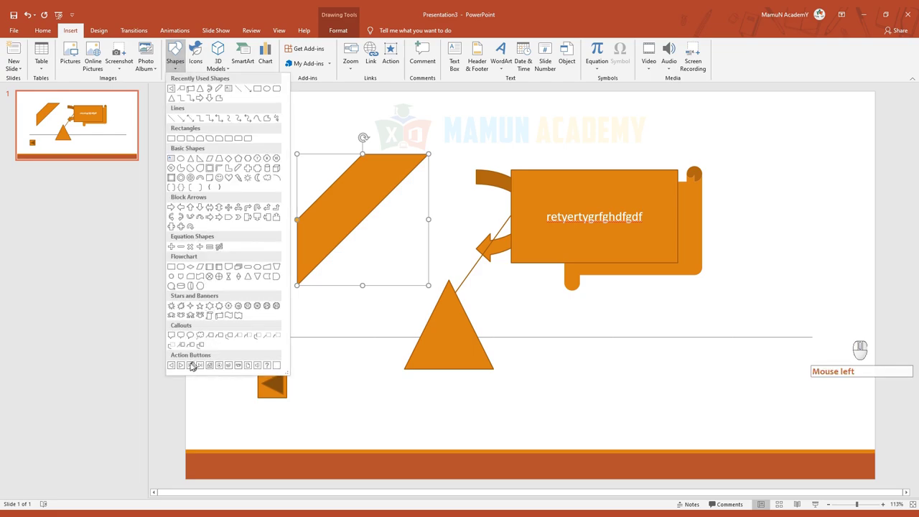
drag(185, 368, 201, 370)
drag(300, 366, 326, 394)
click(344, 366)
drag(534, 343, 379, 366)
click(362, 368)
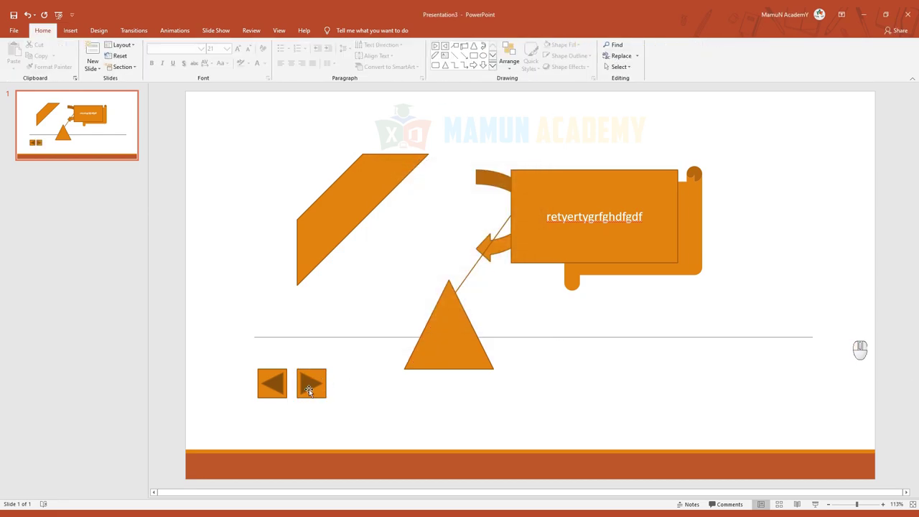
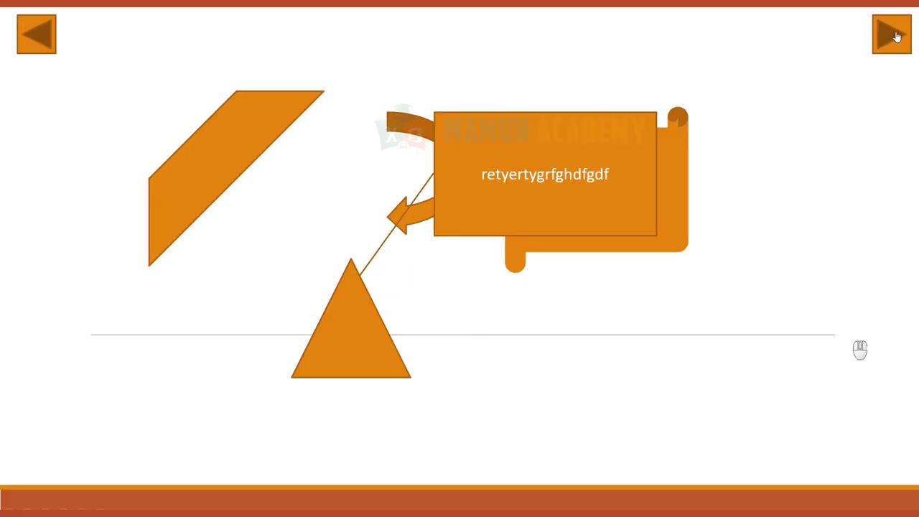
- Preview the buttons in Slide Show, then return to editing
click(896, 35)
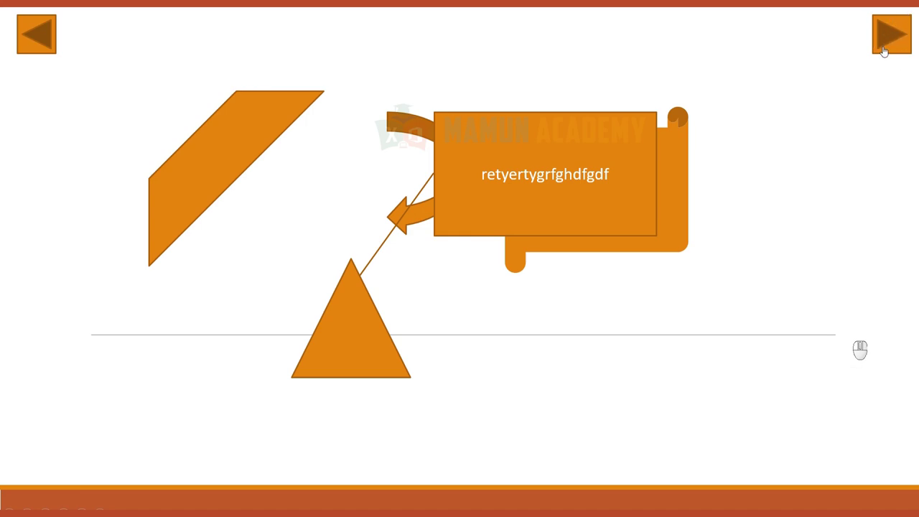
click(37, 30)
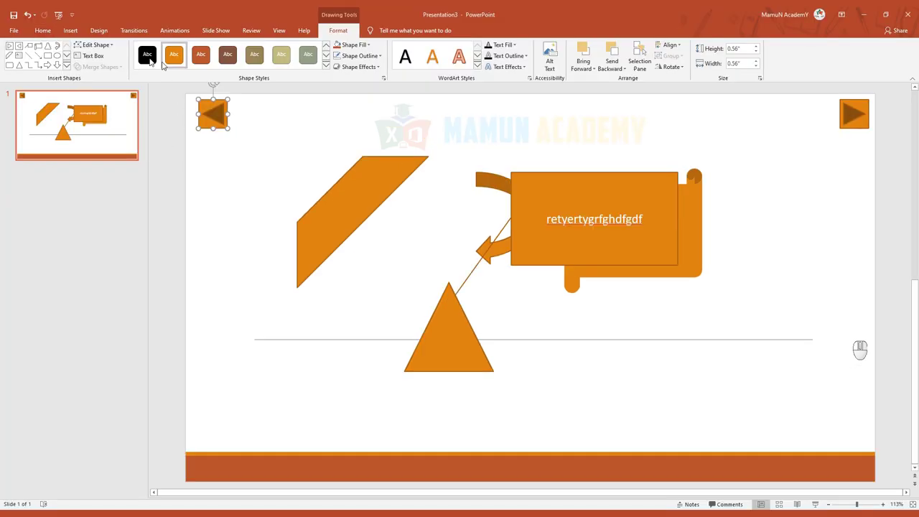
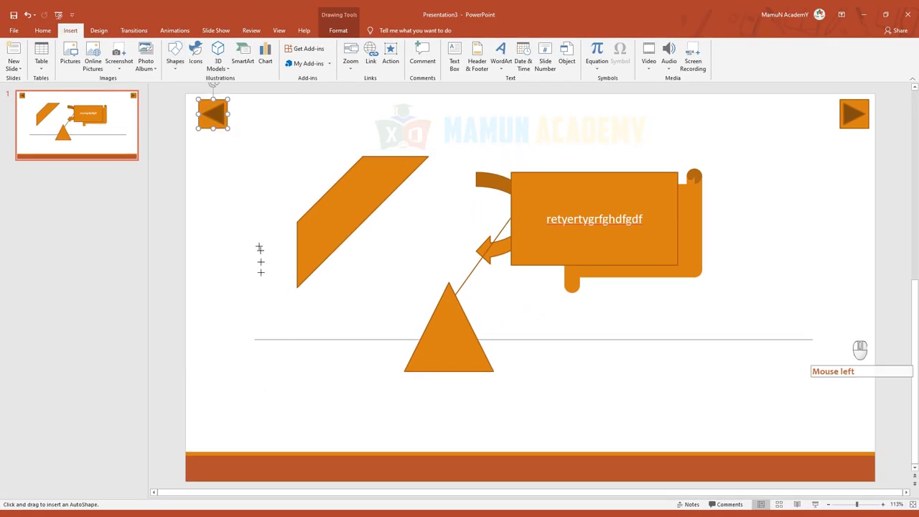
- Draw a large Movie action button over the lower slide, accept its settings and select it
drag(335, 290, 726, 427)
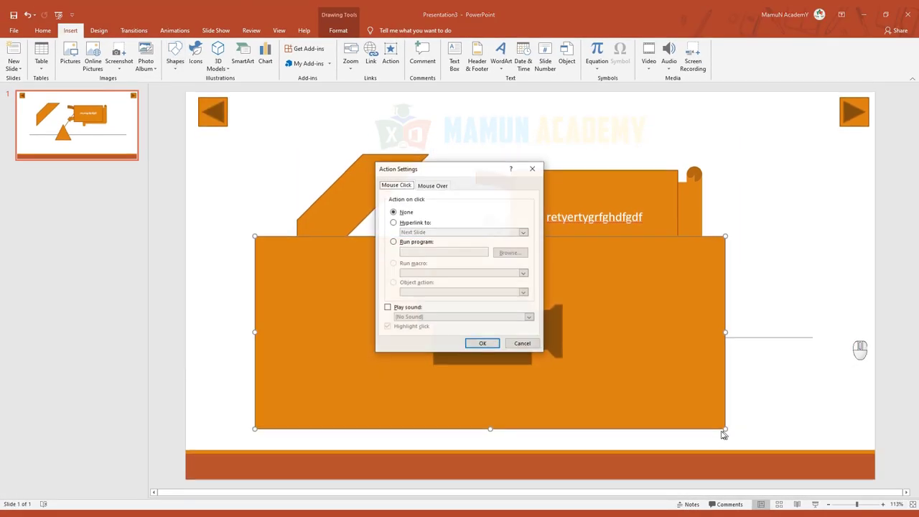
click(531, 346)
drag(290, 107, 322, 121)
click(680, 267)
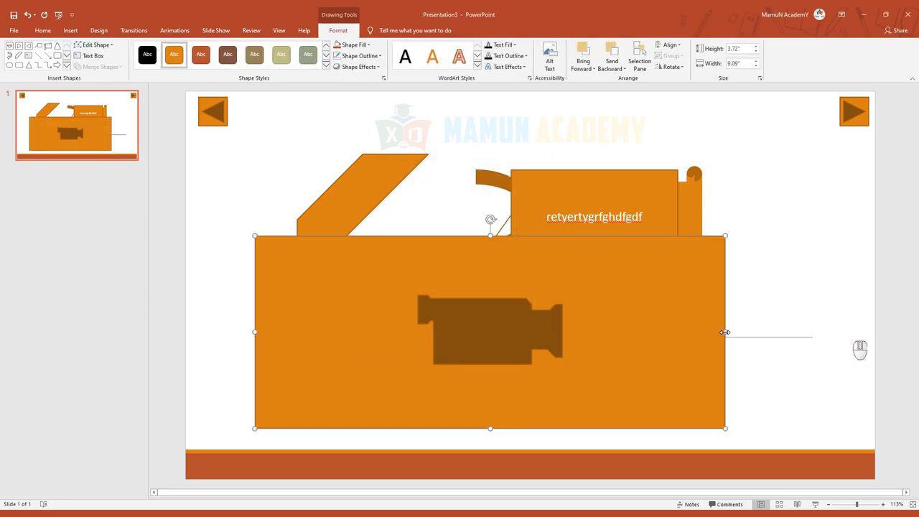
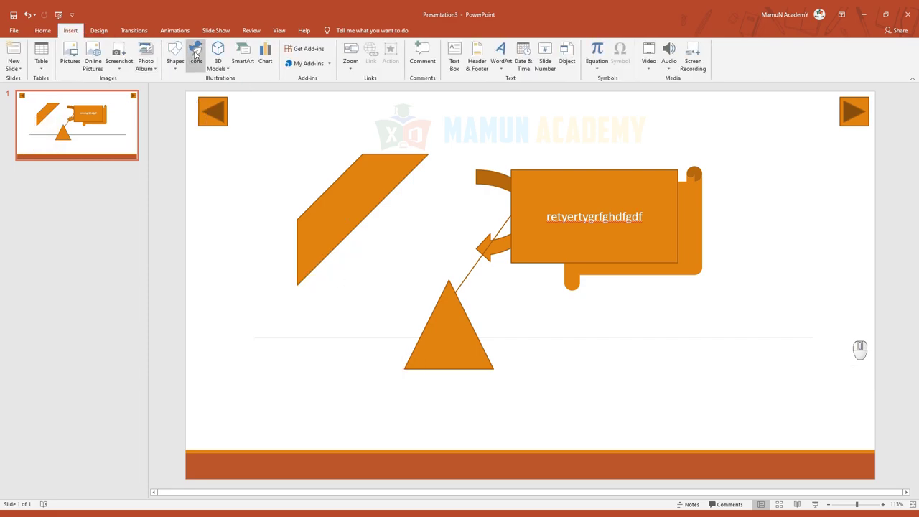
- Browse the Icons gallery to the Education category
click(200, 53)
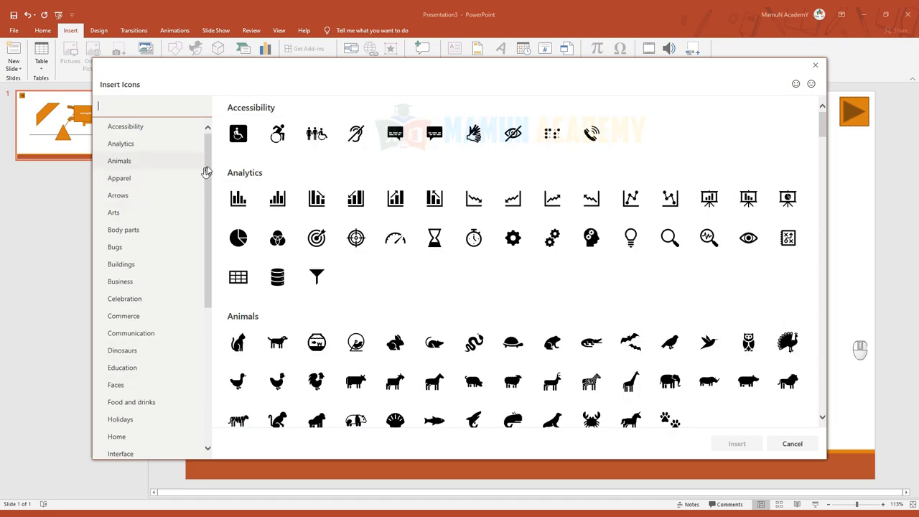
drag(215, 194, 202, 368)
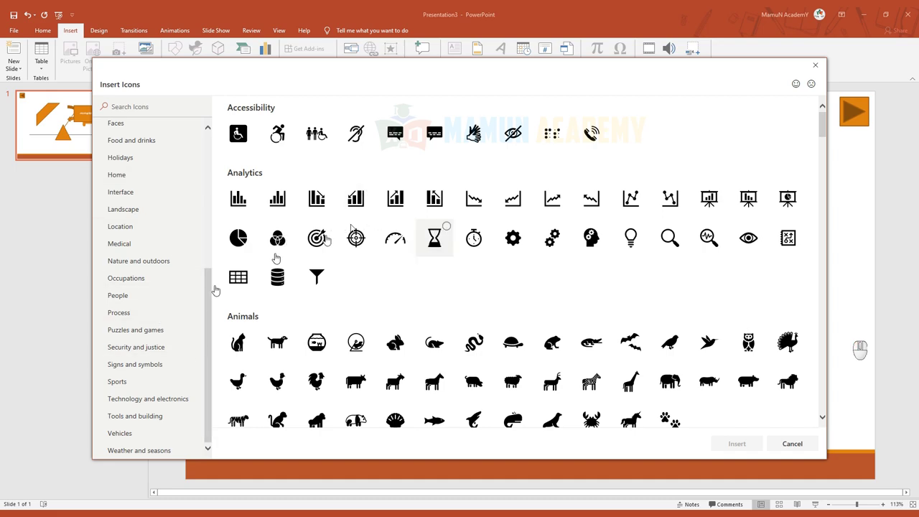
click(209, 319)
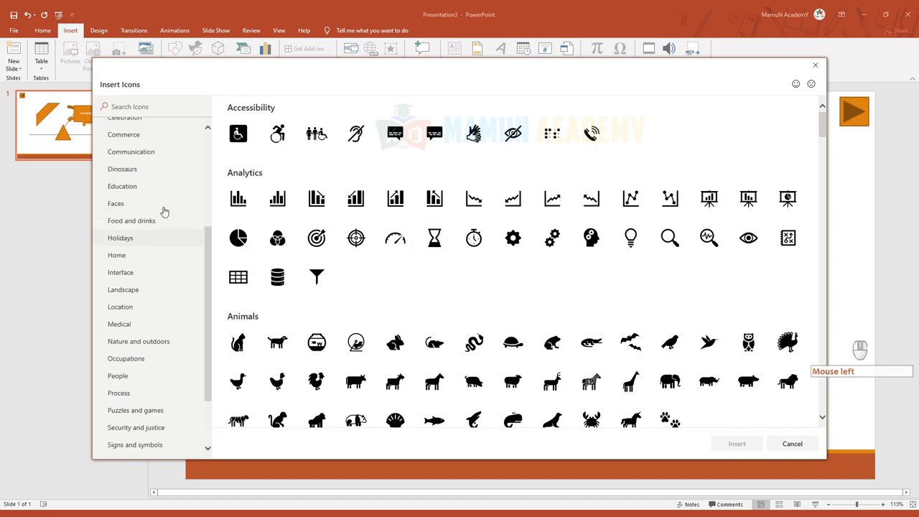
click(137, 187)
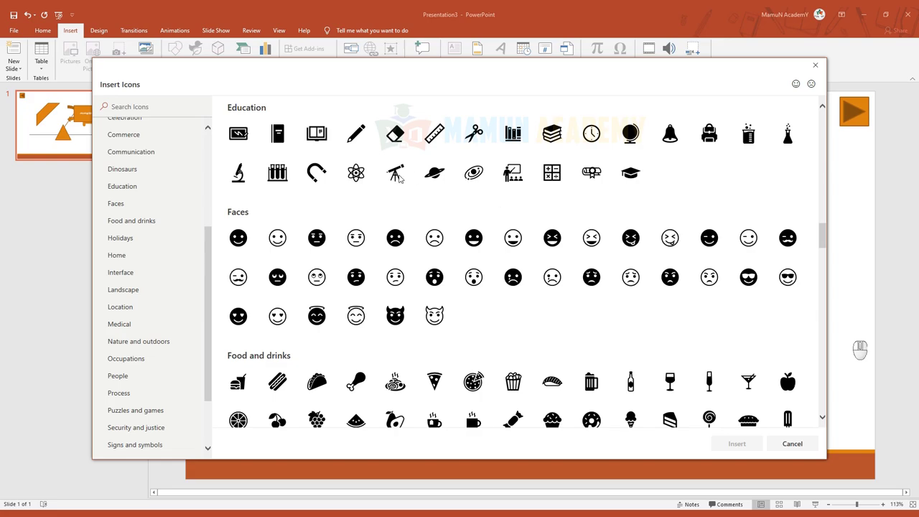
- Select the clock icon from the Education set and insert it onto the slide
scroll(down, 3)
middle_click(420, 298)
scroll(down, 3)
scroll(up, 3)
middle_click(419, 293)
middle_click(410, 278)
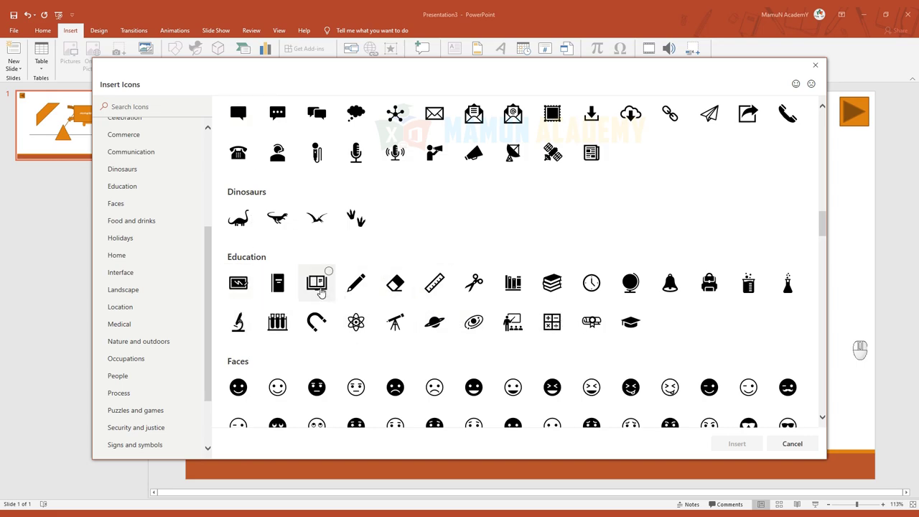
click(597, 283)
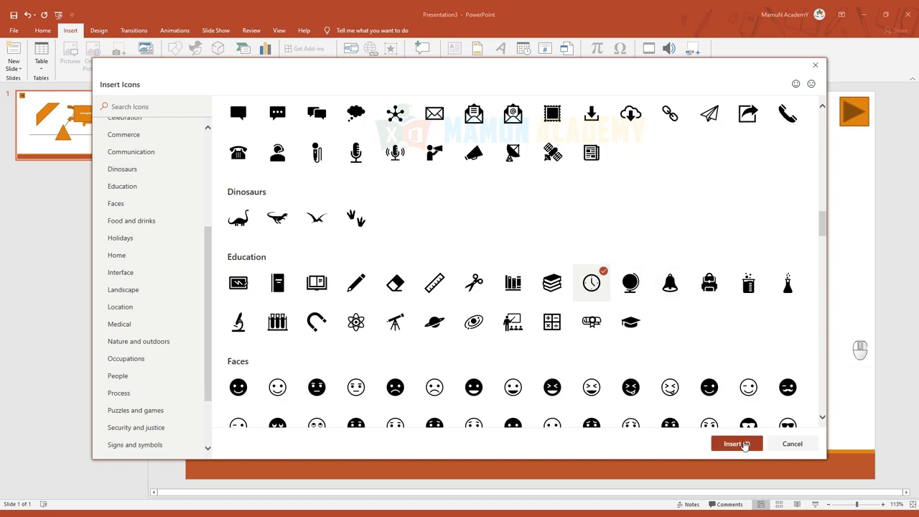
click(745, 445)
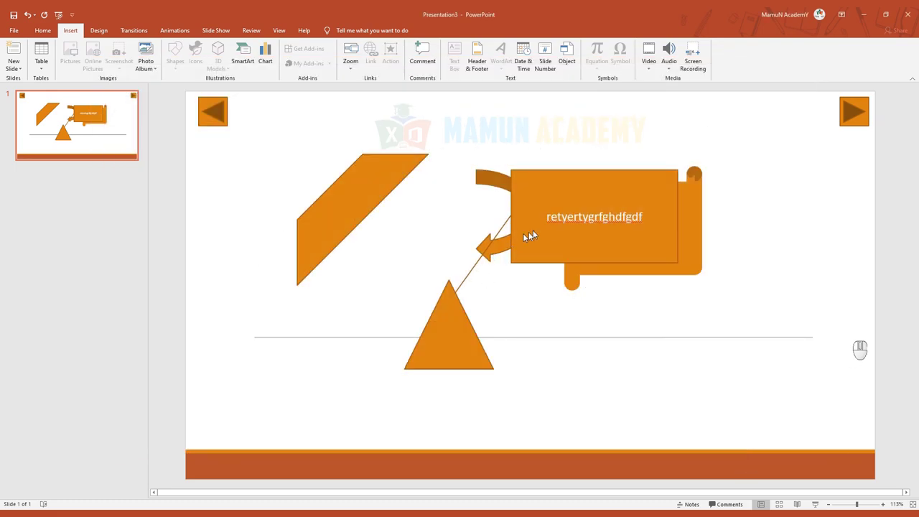
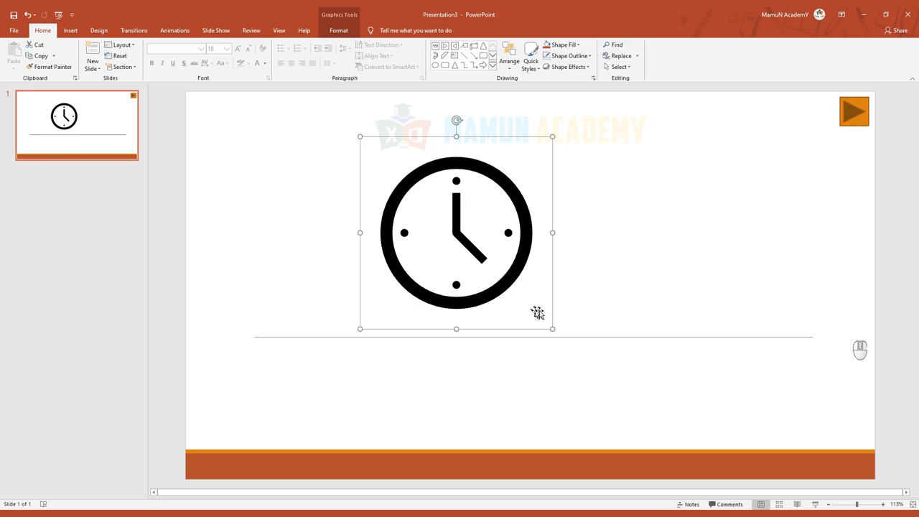
- Recolour the clock icon using Graphics Fill on the Graphics Format tab
click(351, 36)
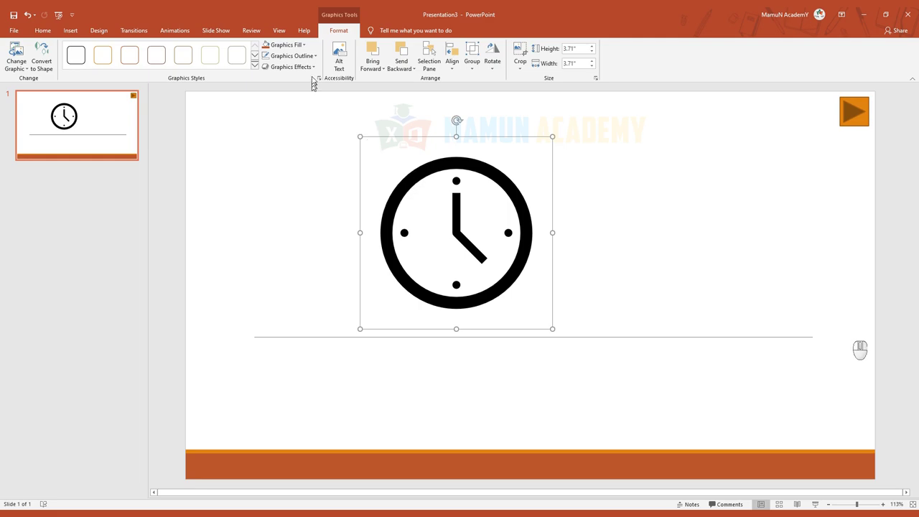
click(310, 46)
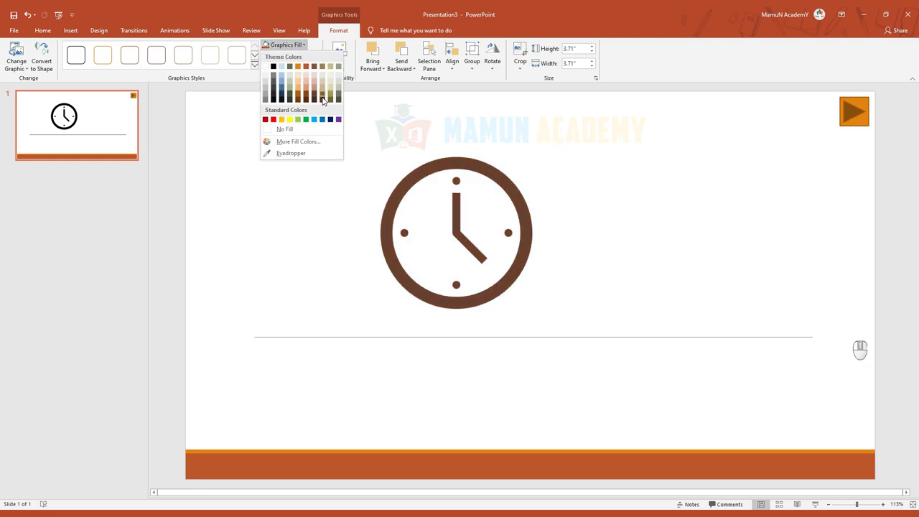
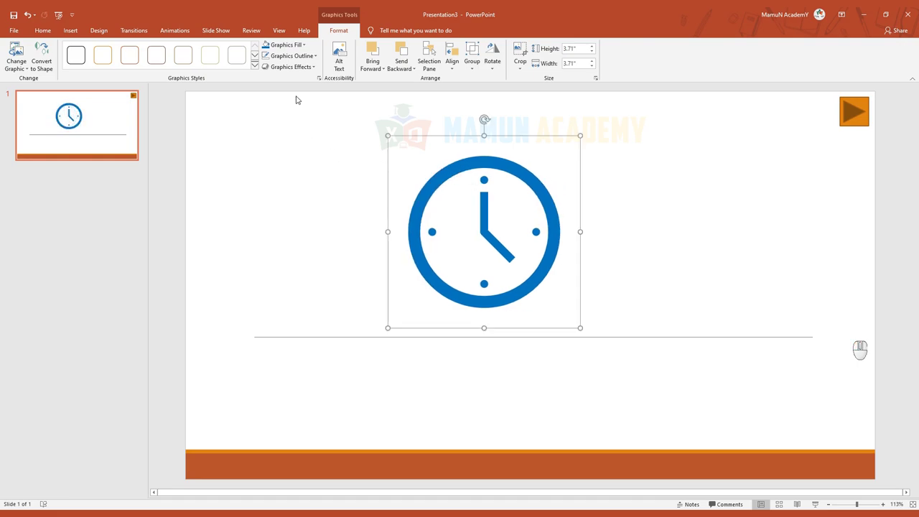
- Apply a Glow variation from Graphics Effects to the blue clock icon
click(324, 59)
click(270, 56)
click(311, 68)
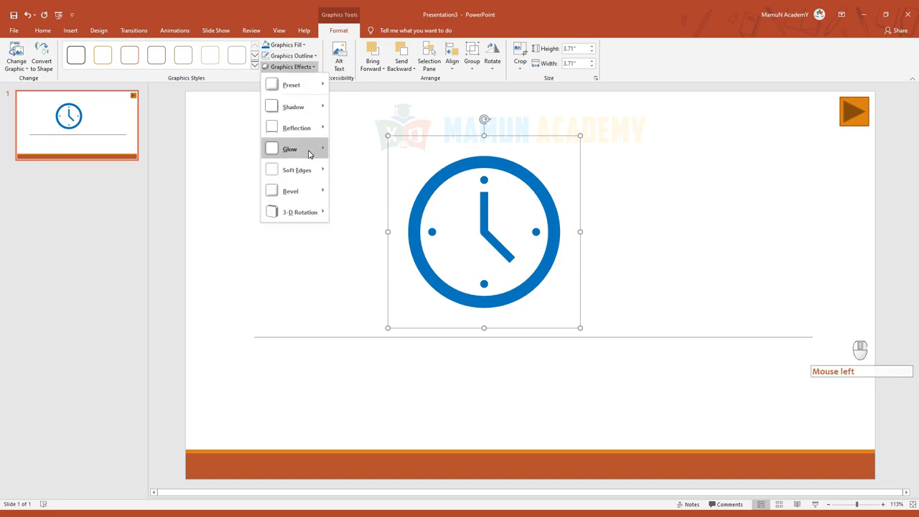
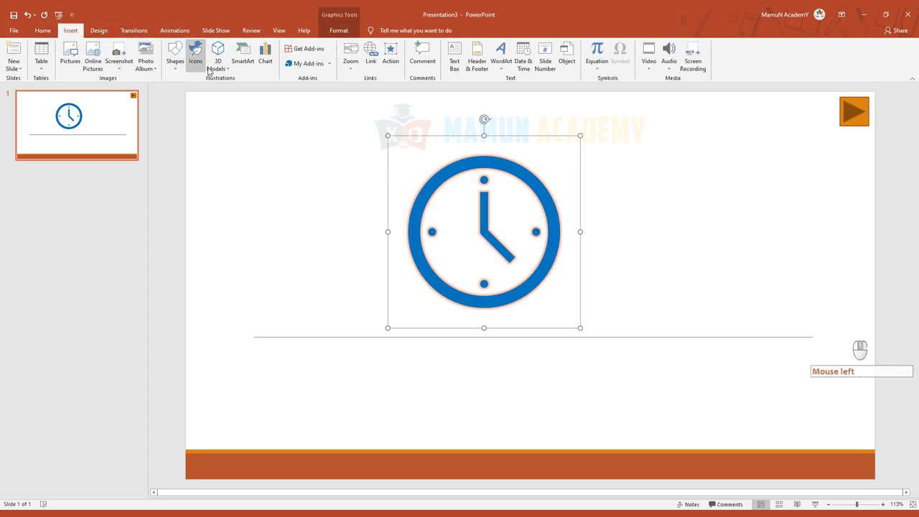
- Search 'flower' in Icons, insert the plant icon left of the clock and fill it red
click(204, 64)
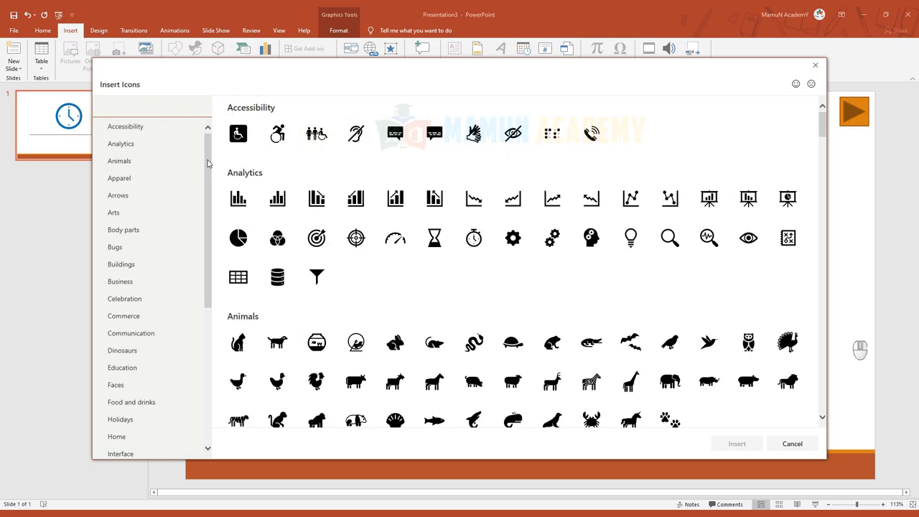
click(213, 180)
drag(176, 281, 144, 124)
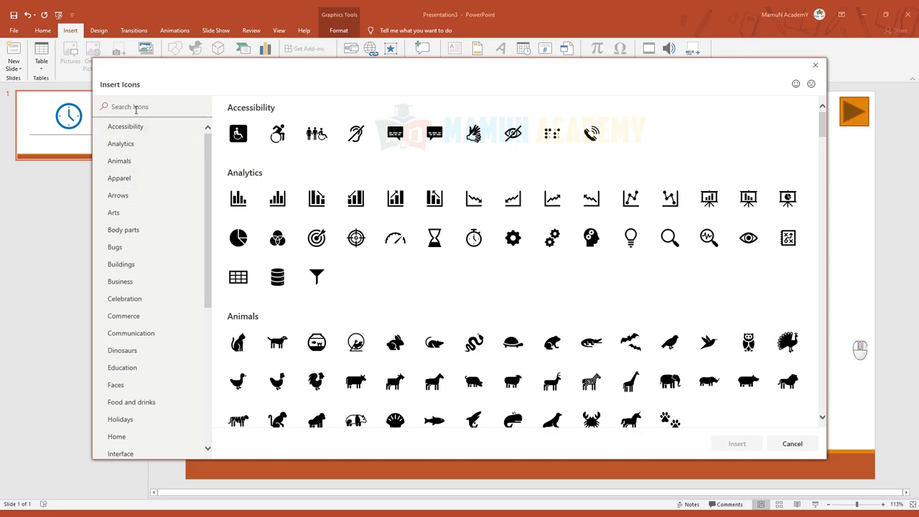
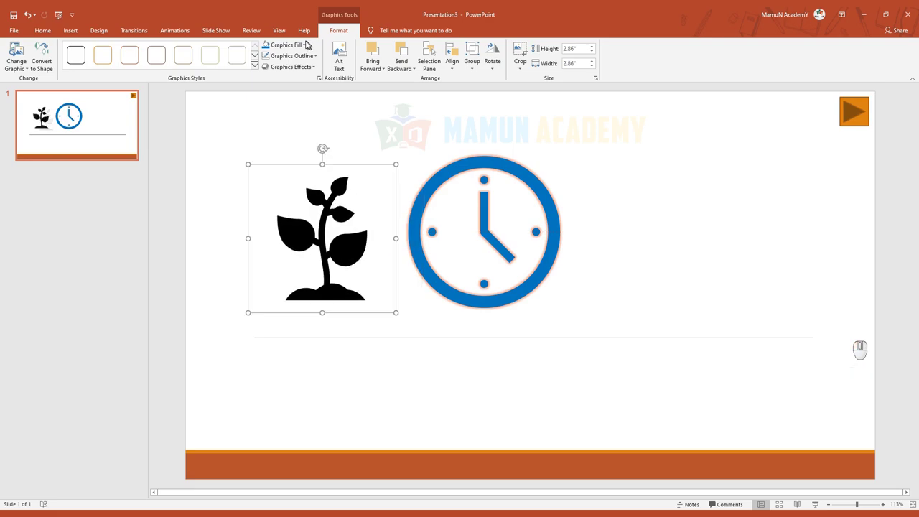
click(308, 43)
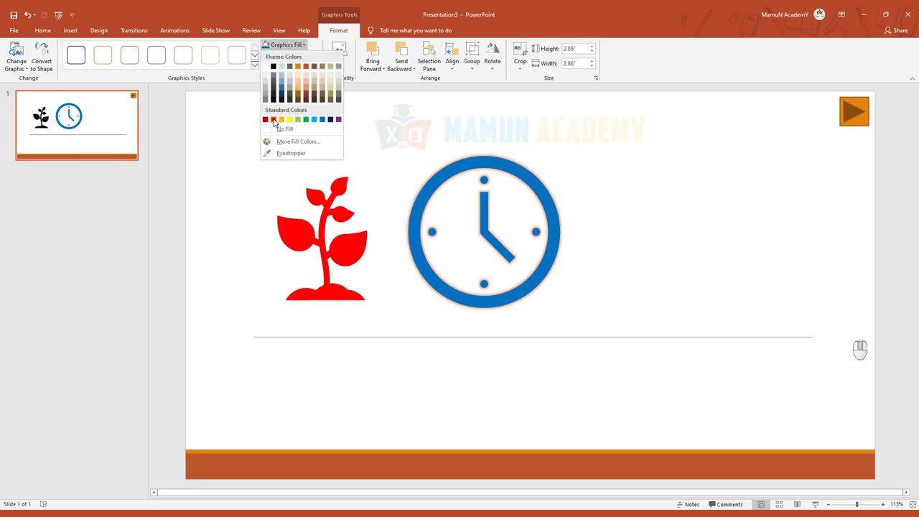
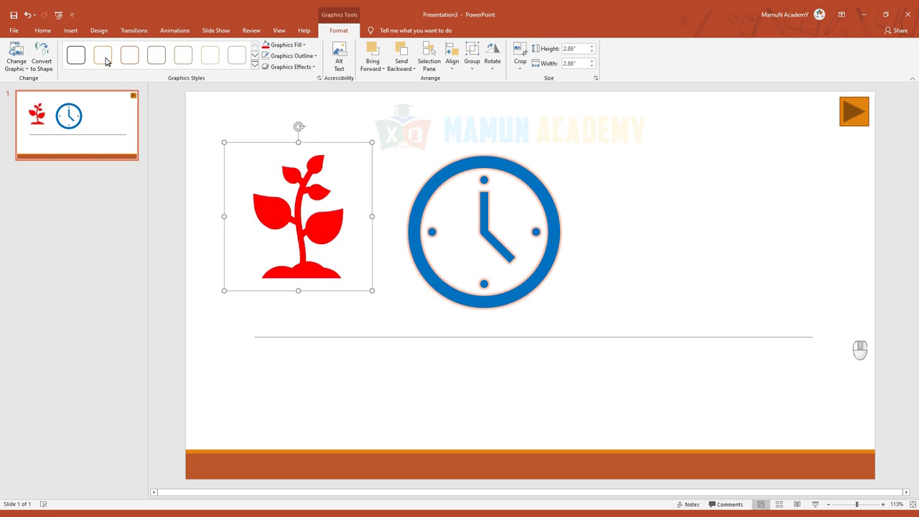
- Browse Online 3D Models into the Develop a City Plan collection
click(72, 33)
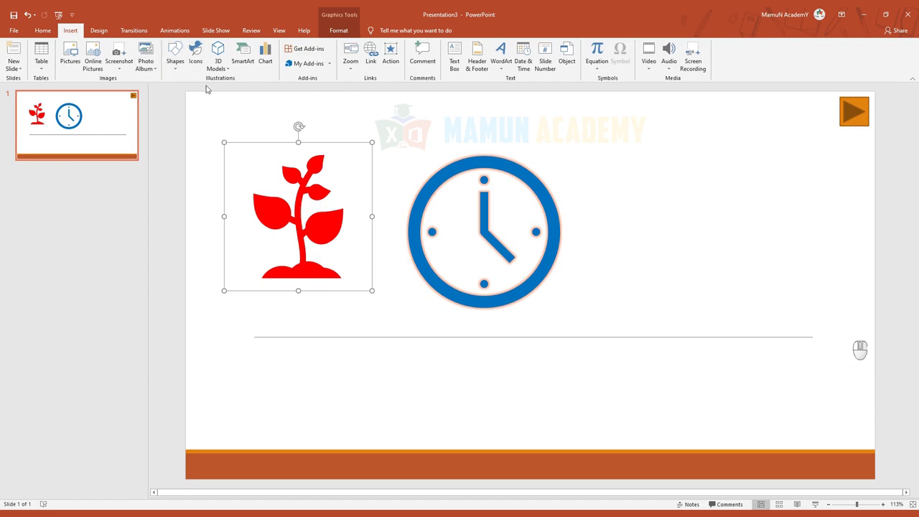
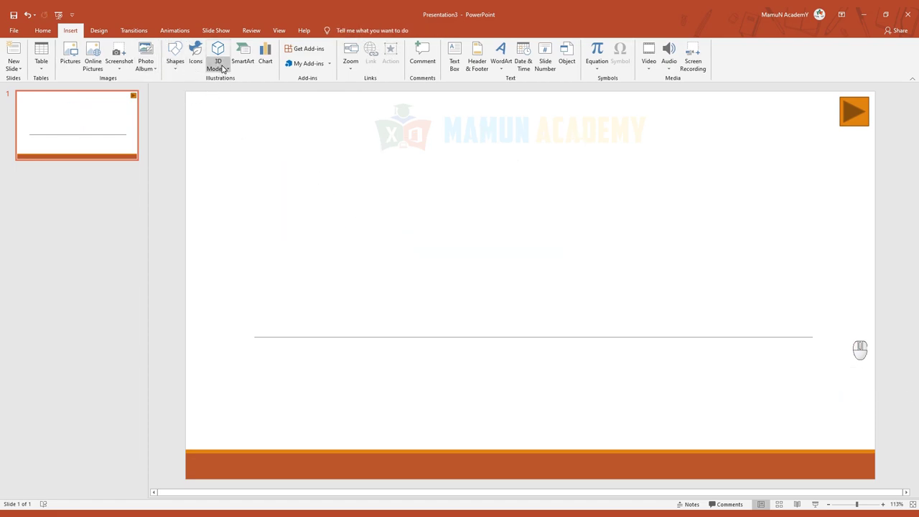
click(226, 68)
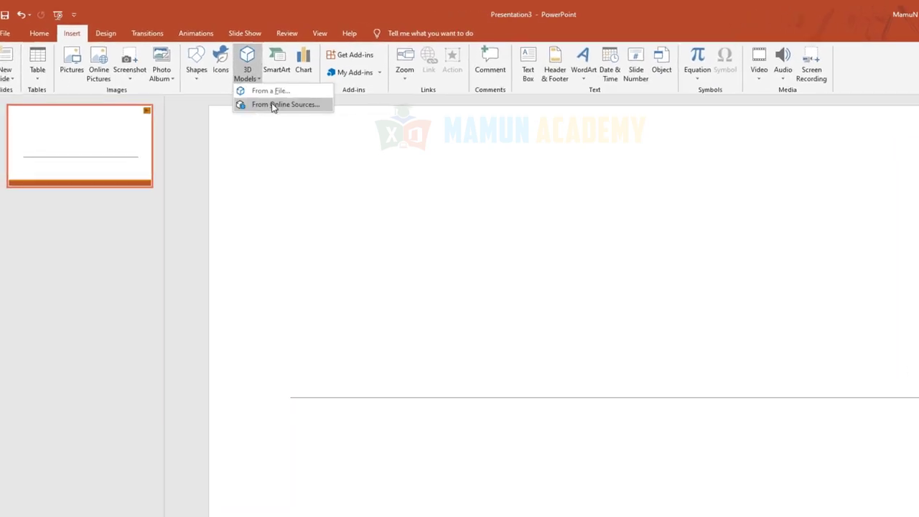
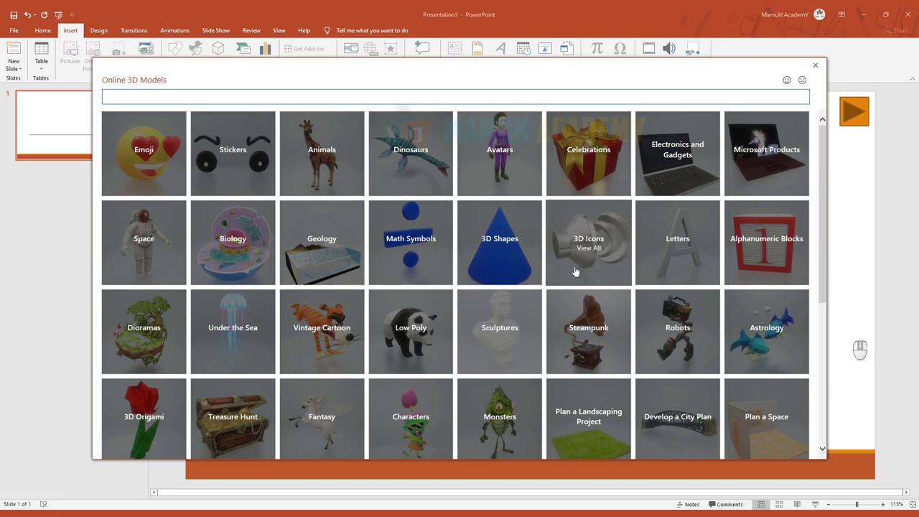
scroll(down, 3)
drag(584, 295, 145, 318)
scroll(up, 3)
middle_click(343, 374)
drag(343, 373, 309, 213)
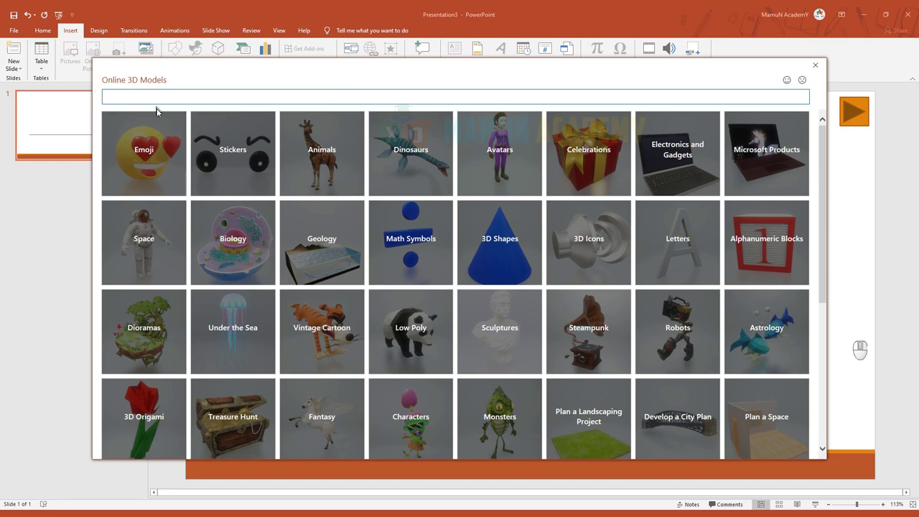
- Check the stadium model and insert it onto the slide
middle_click(532, 324)
scroll(down, 3)
middle_click(530, 325)
middle_click(530, 325)
middle_click(453, 344)
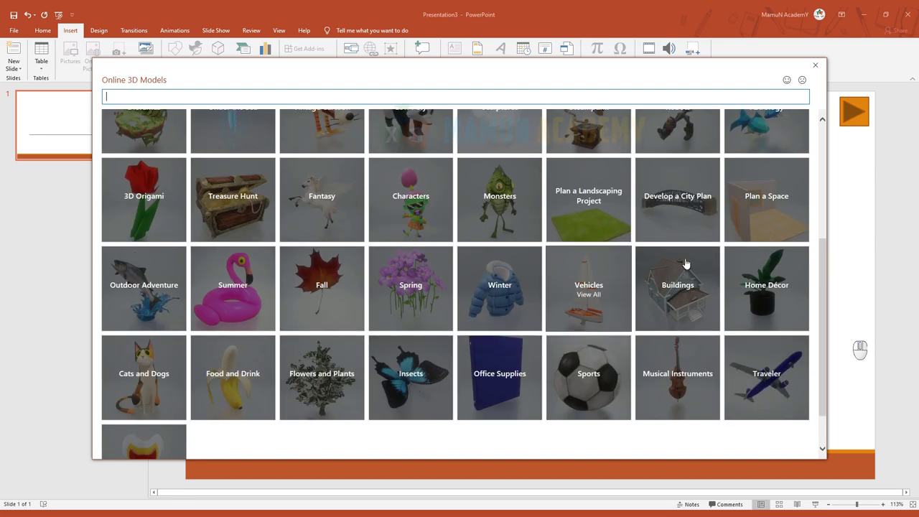
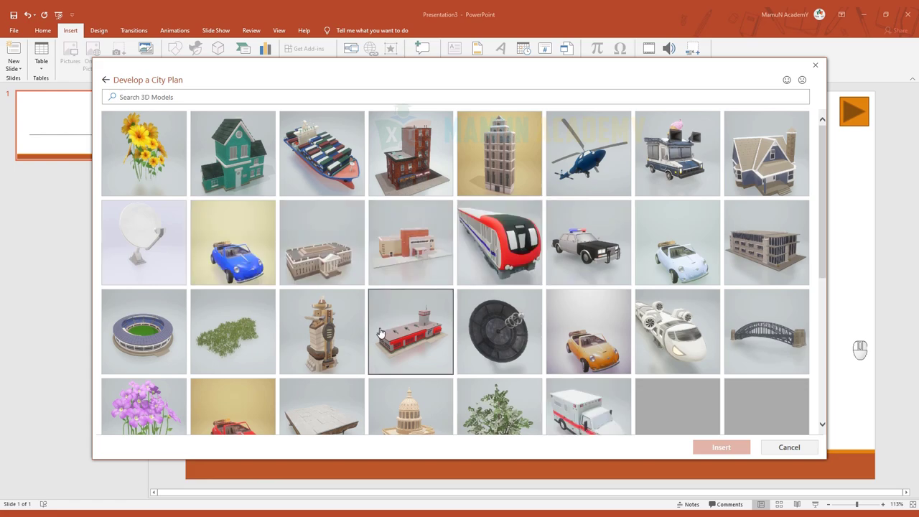
click(156, 339)
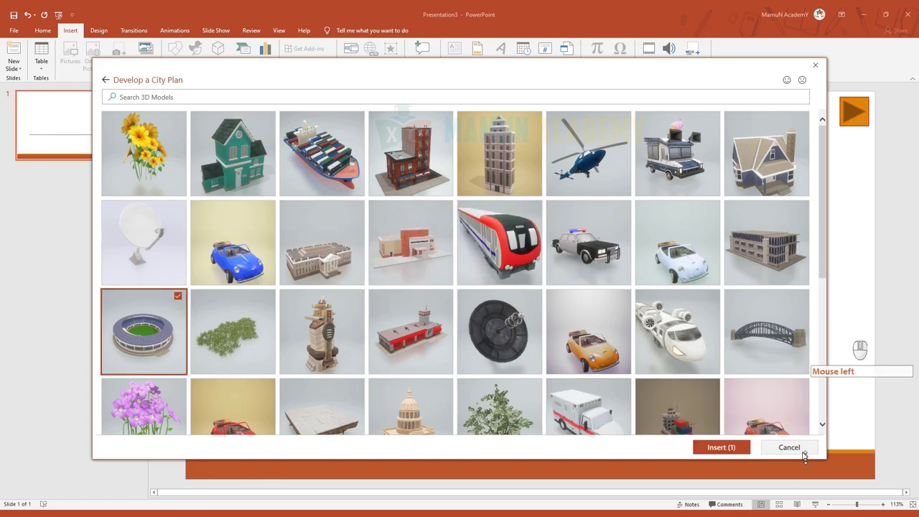
click(742, 453)
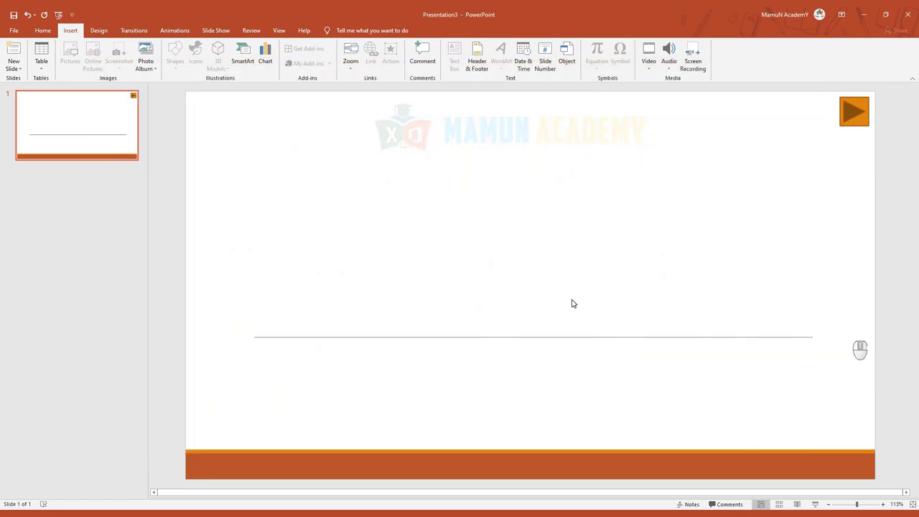
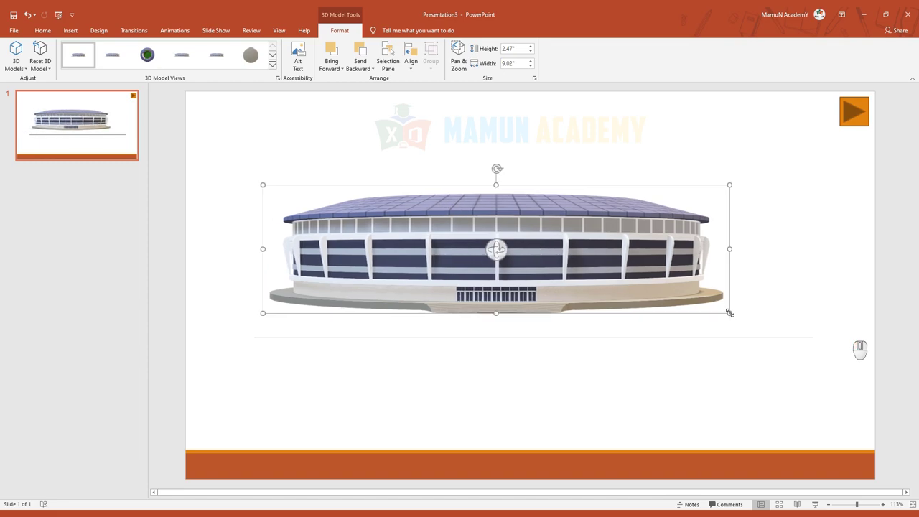
- Enlarge the stadium model with a corner handle so it stretches across the slide
drag(761, 313, 677, 313)
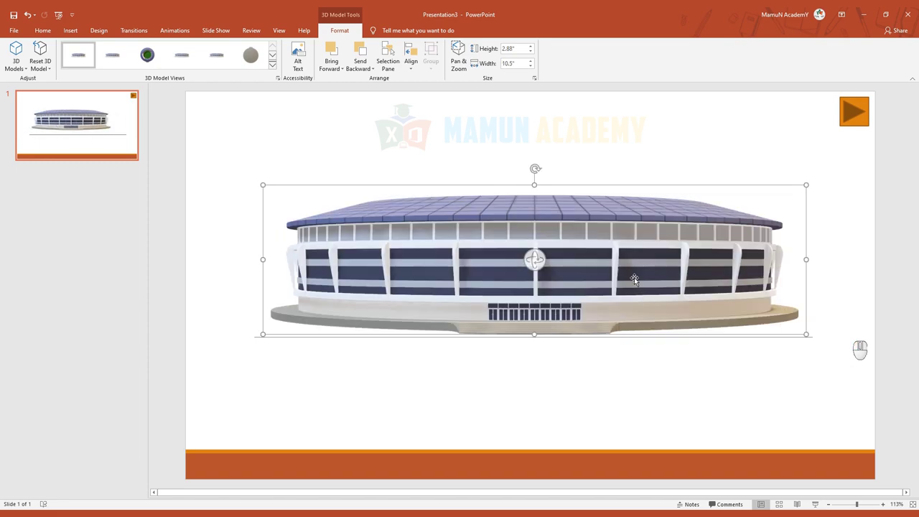
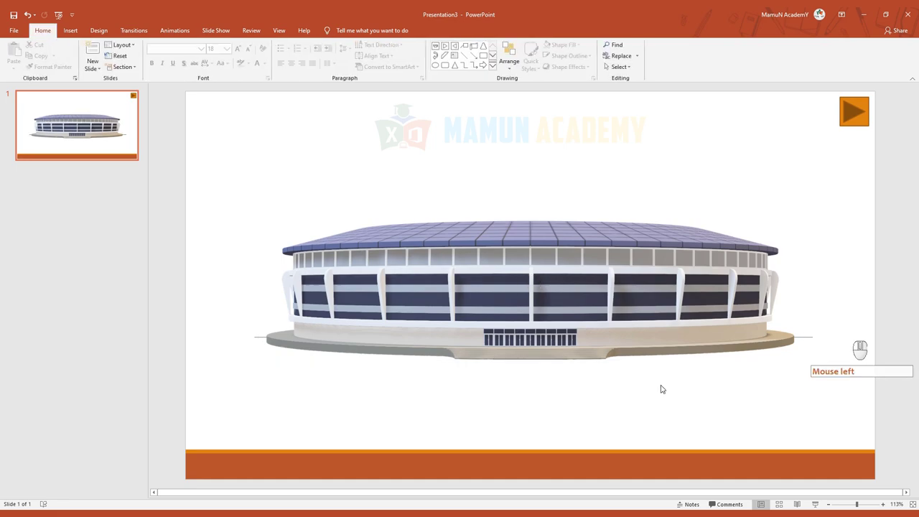
click(585, 284)
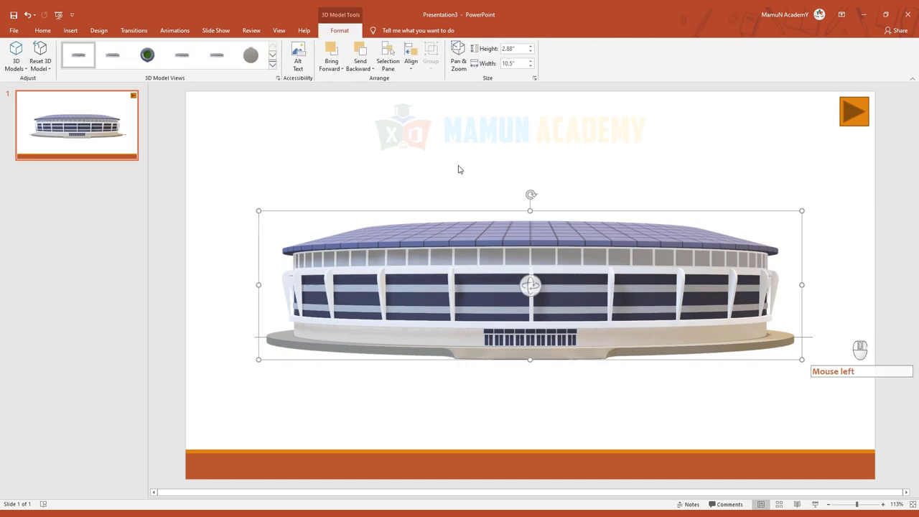
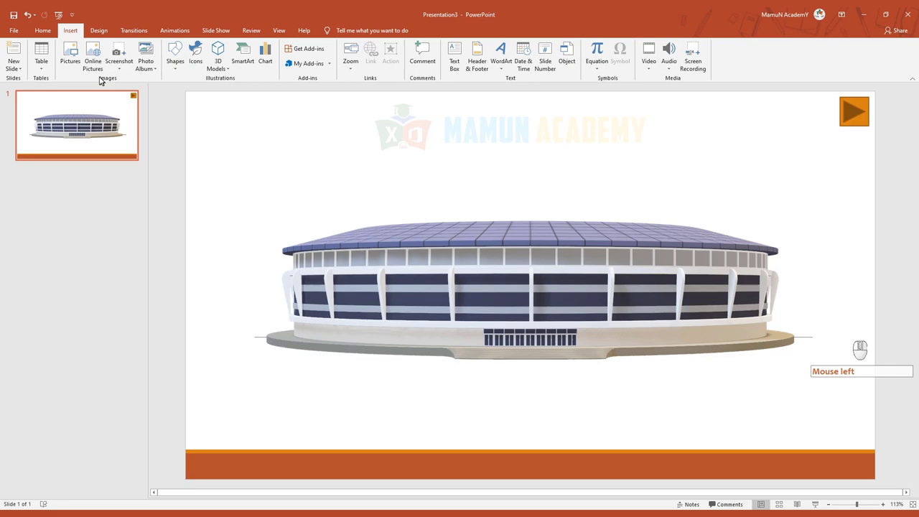
click(431, 320)
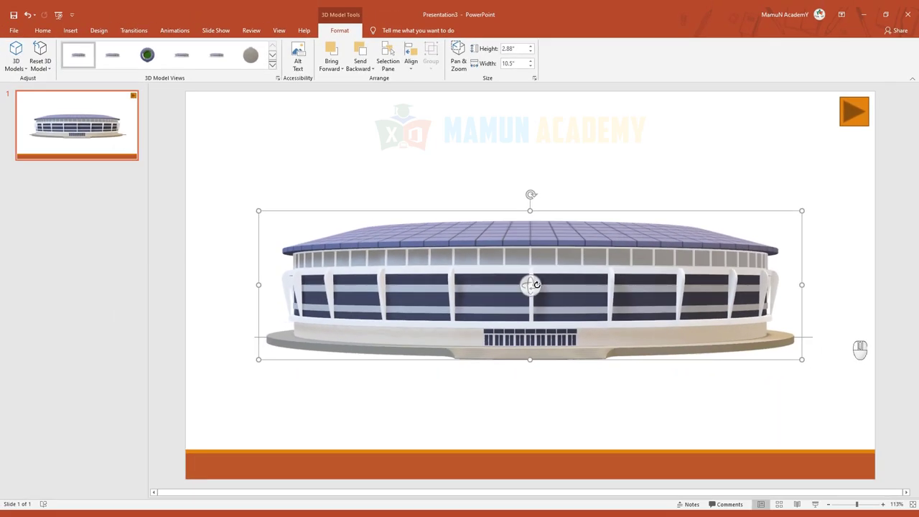
click(66, 35)
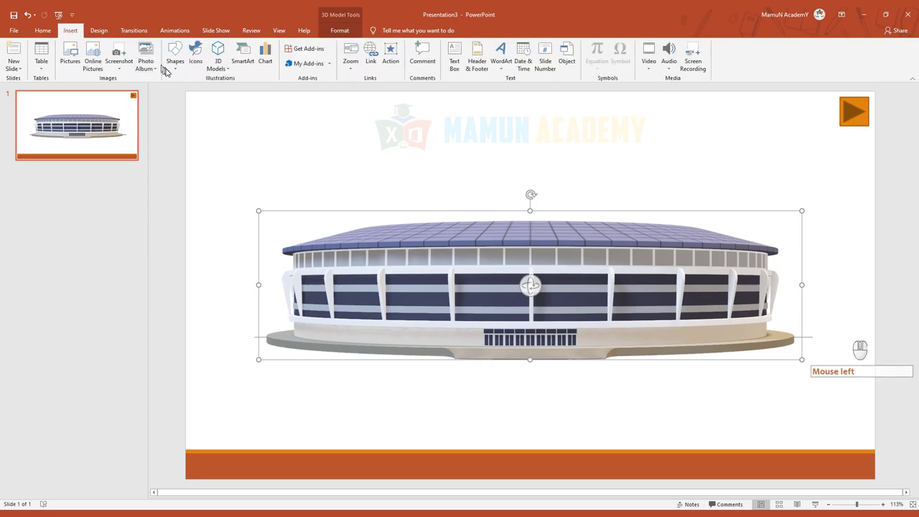
- Add an orange curved arrow shape above the stadium model's roof
click(196, 223)
click(430, 200)
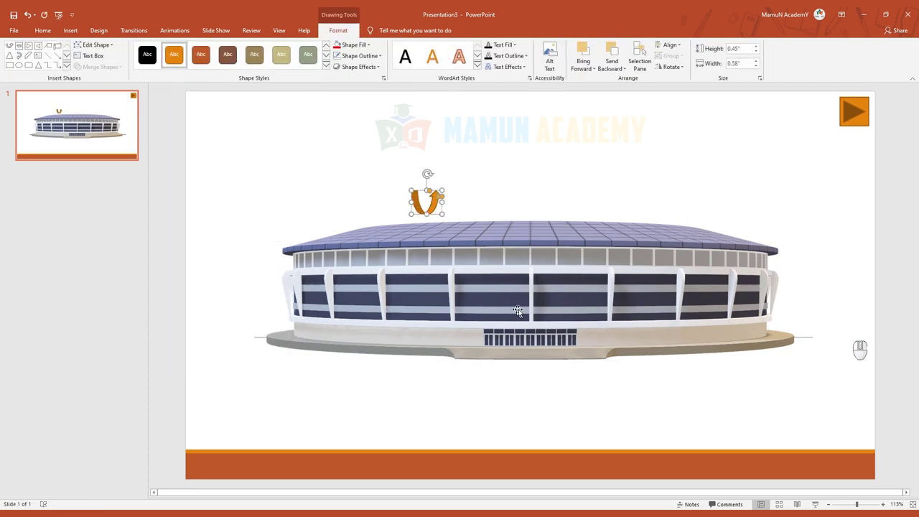
click(535, 306)
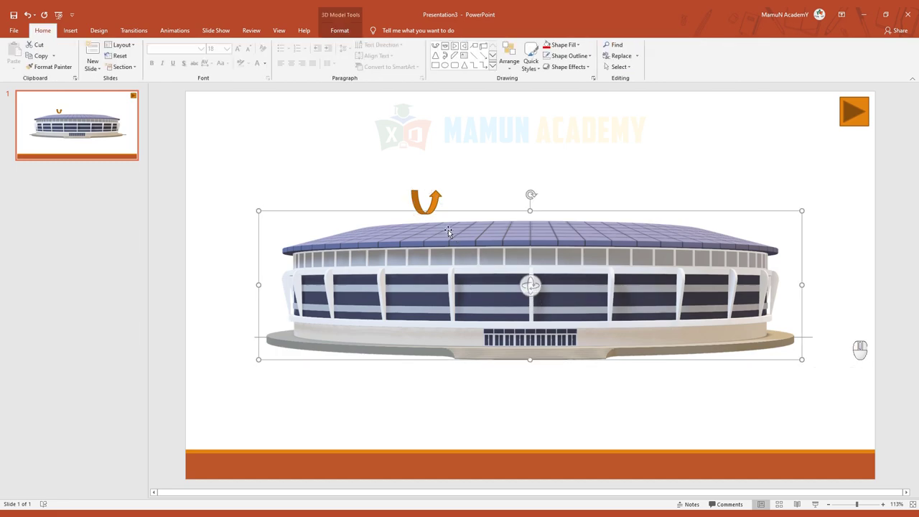
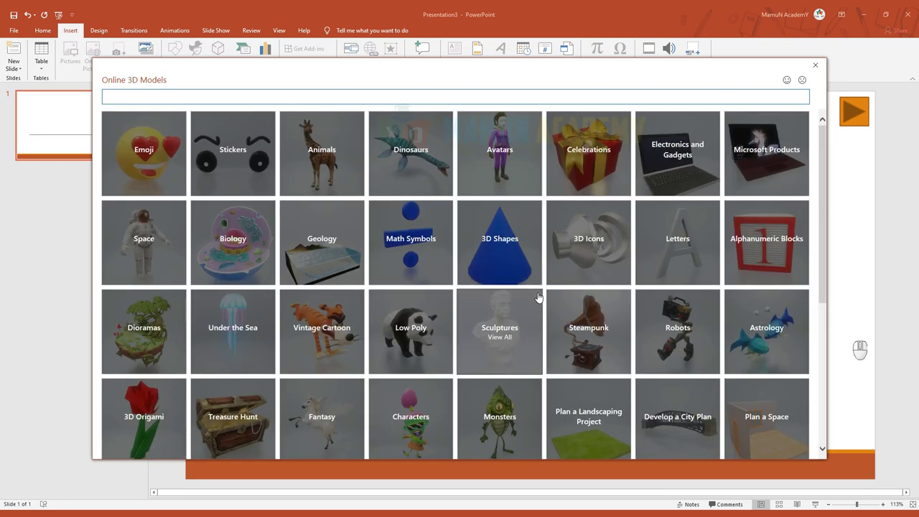
- Insert the red car from the Vintage Cartoon online 3D model category
click(326, 331)
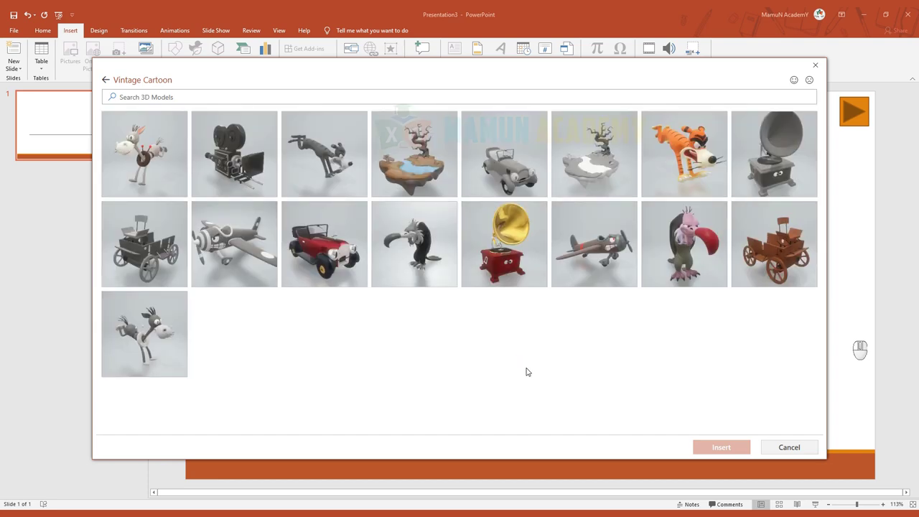
click(315, 232)
click(724, 450)
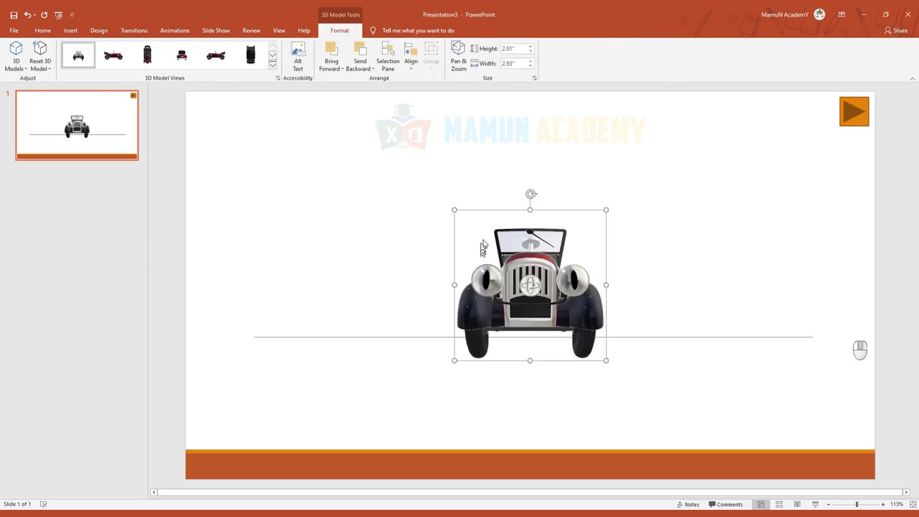
- Enlarge the vintage car model and move it toward the slide's upper middle
drag(450, 203, 373, 142)
drag(477, 127, 490, 186)
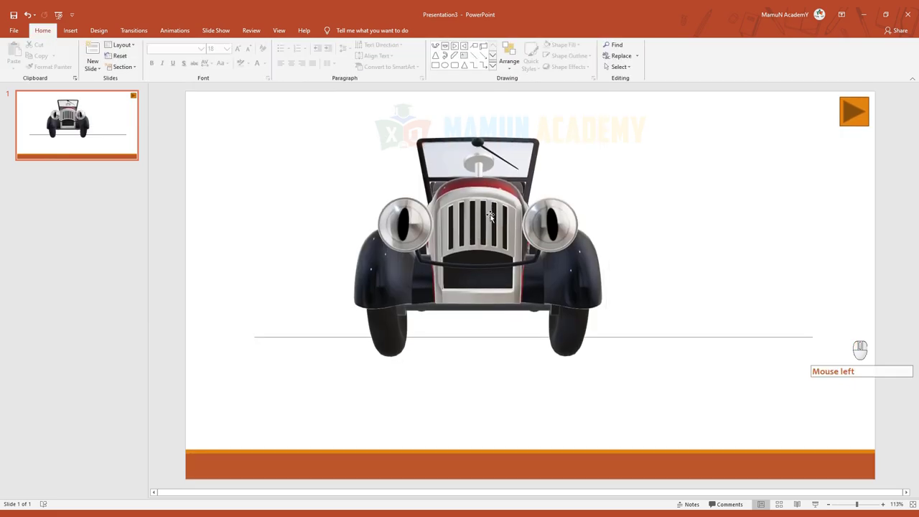
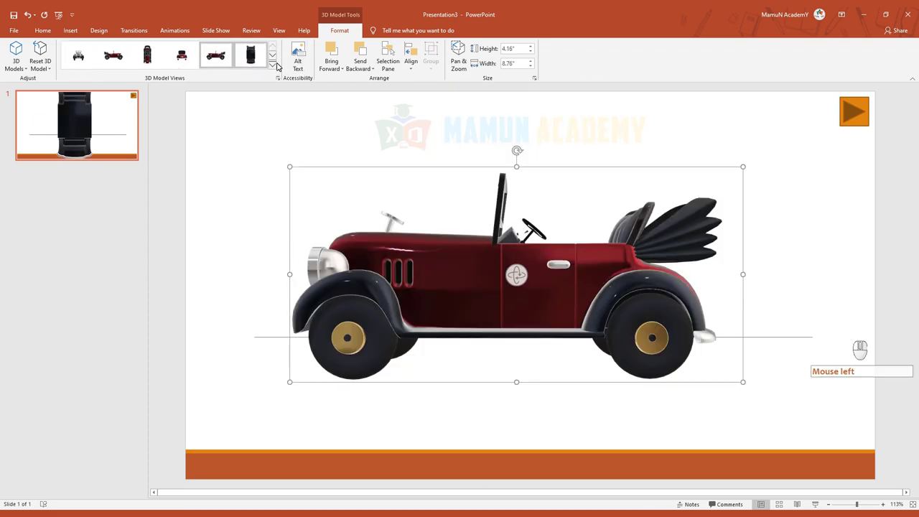
- Turn the car to a preset side view revealing its seats and folded roof
click(280, 67)
click(152, 115)
click(275, 71)
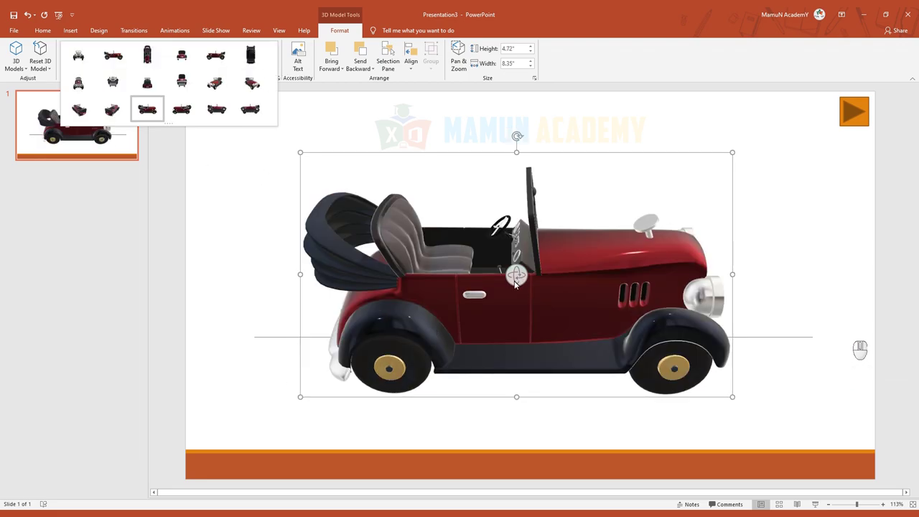
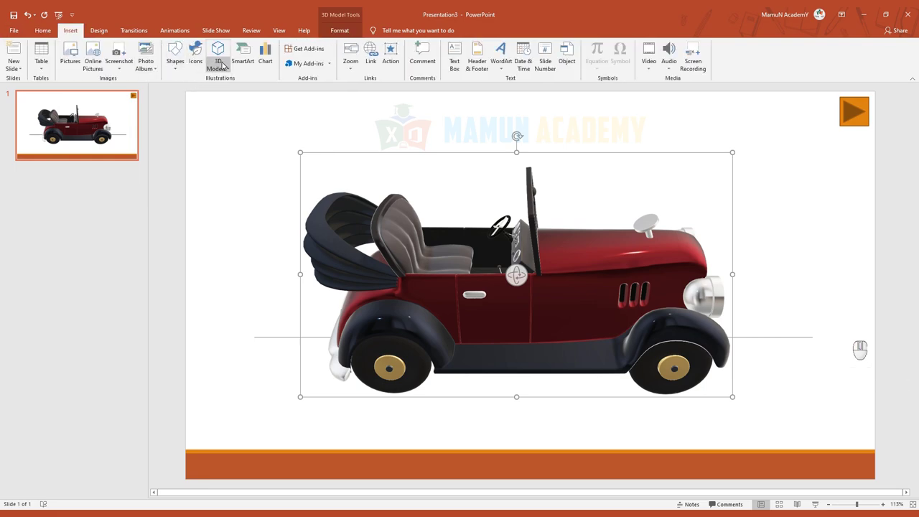
- Bring up the Shapes gallery from the Insert ribbon
click(229, 73)
click(183, 65)
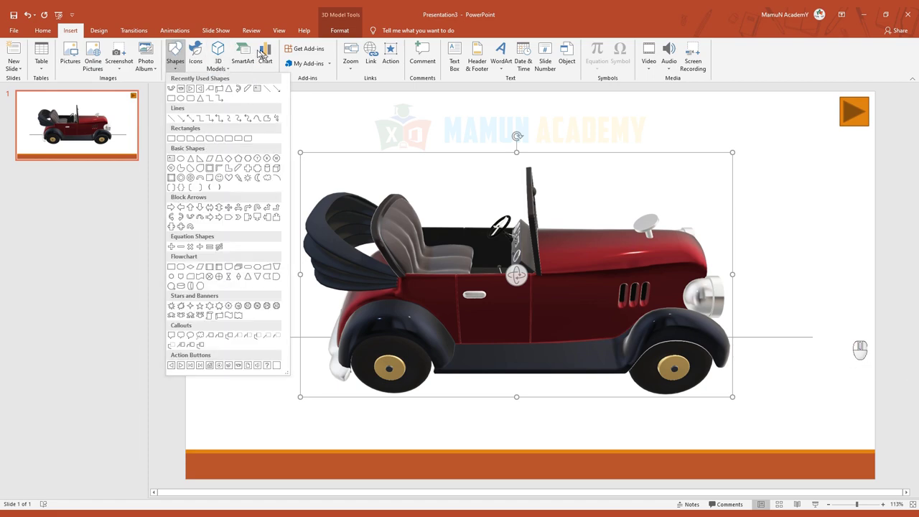